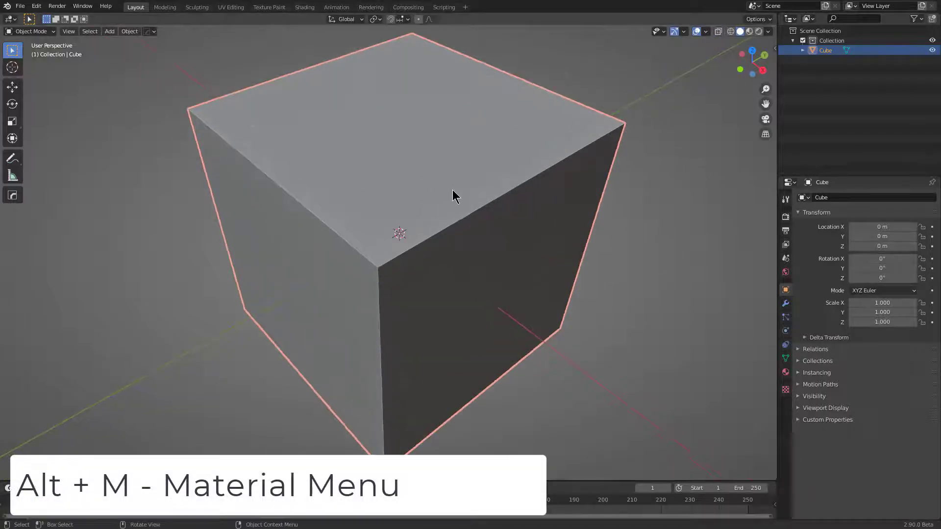
- Show the Hard Ops material list for the selected default cube
scroll("down", 3)
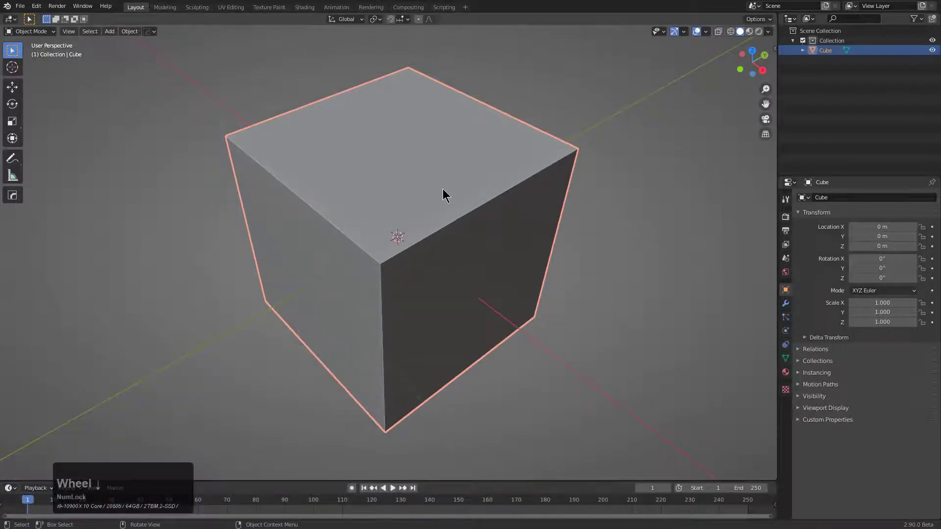
key("m")
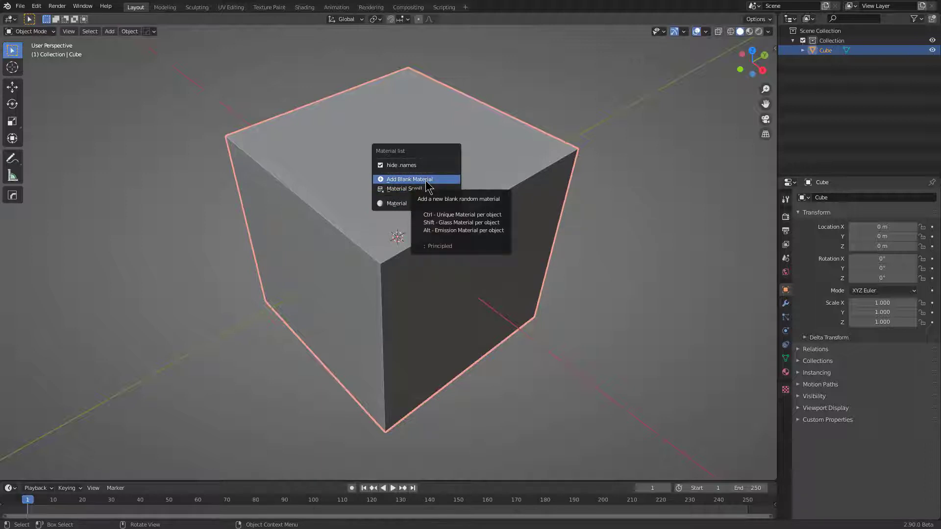
key("m")
scroll("down", 3)
- Duplicate the cube beside the original and give the copy a blank Glass material
key("shift+d")
left_click(325, 236)
key("alt+m")
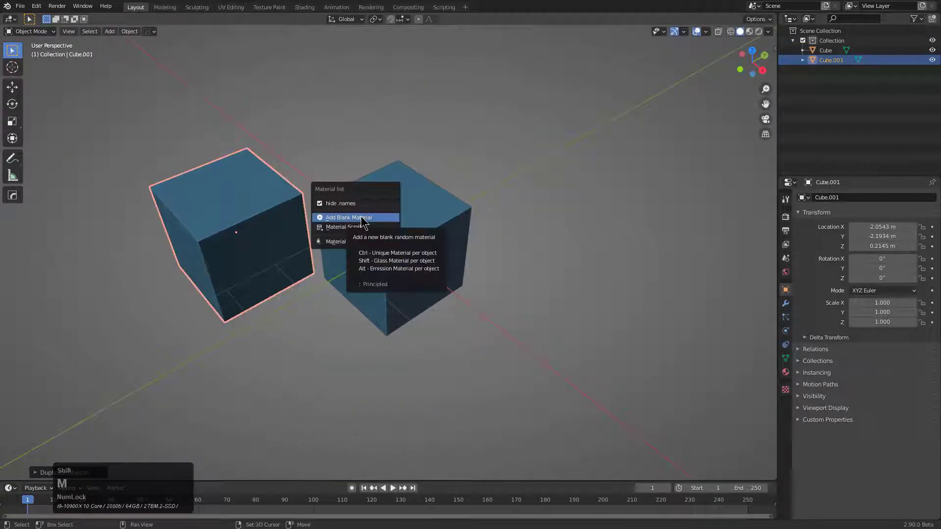
left_click(362, 217)
- Give the third cube a blank Emission material and stop the animation playback
middle_click(300, 223)
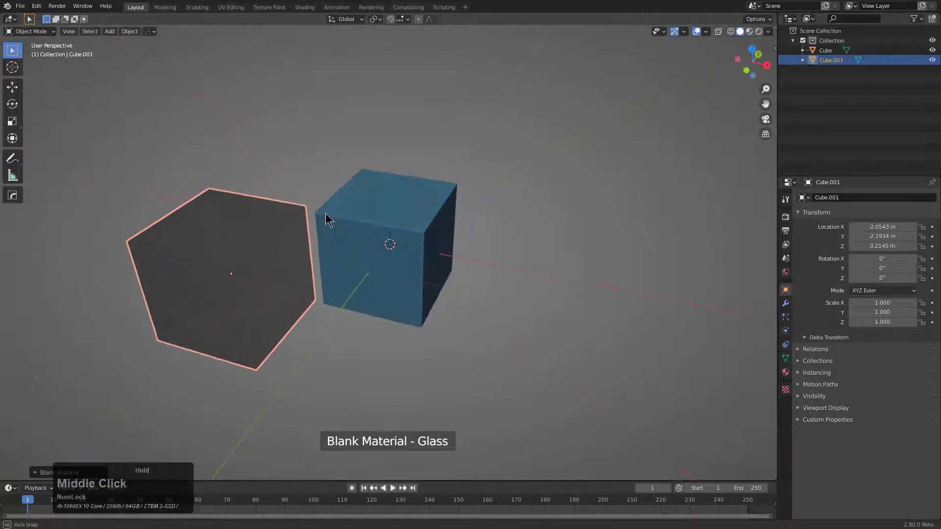
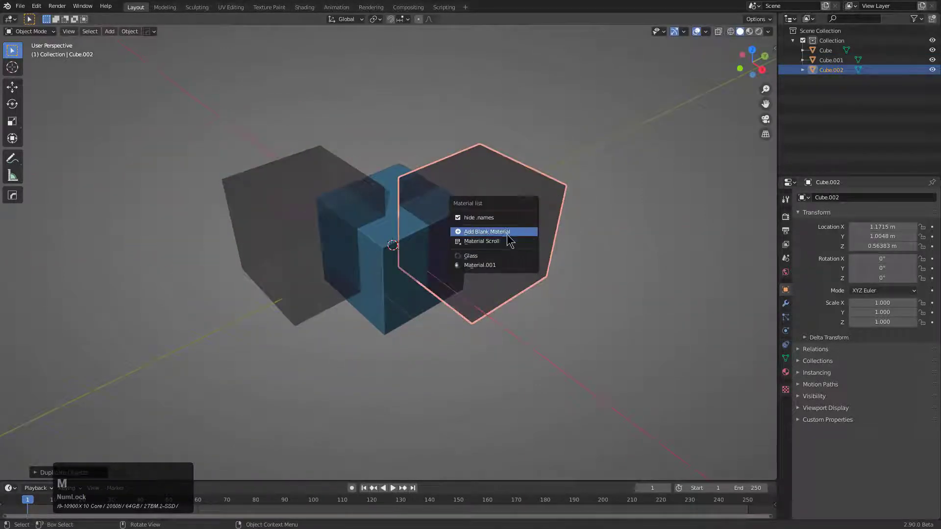
left_click(507, 234)
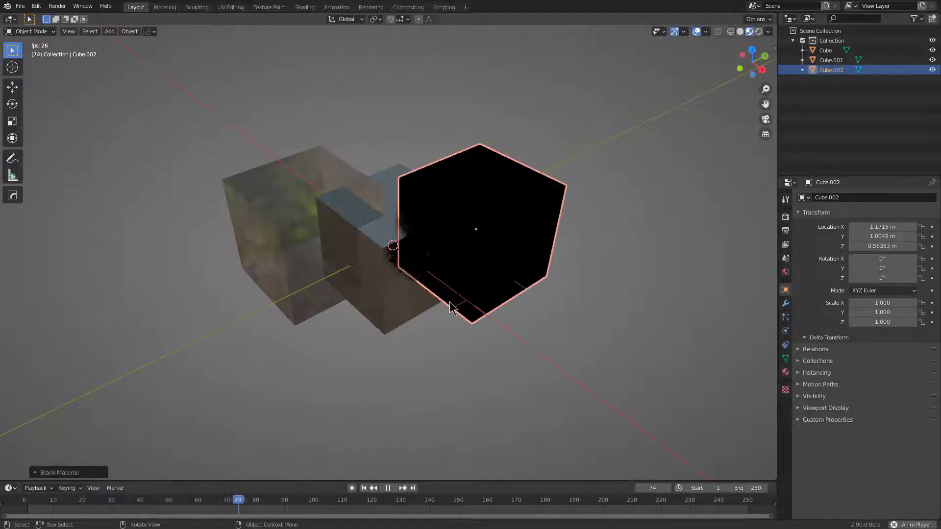
key("shift+Num_Lock")
- Regenerate the Emission material with Pulse on until it glows pale cyan, then select the original cube
key("alt+m")
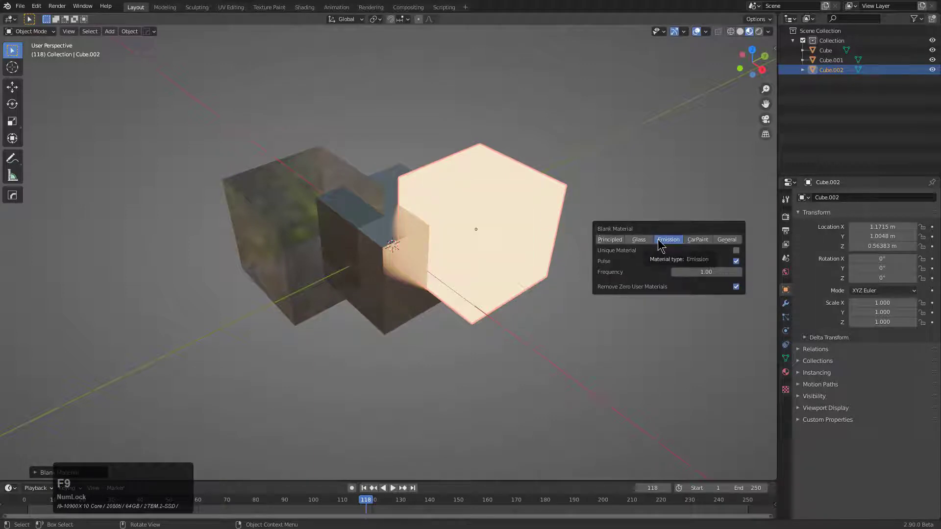
left_click(667, 239)
left_click(667, 240)
double_click(668, 240)
left_click(668, 240)
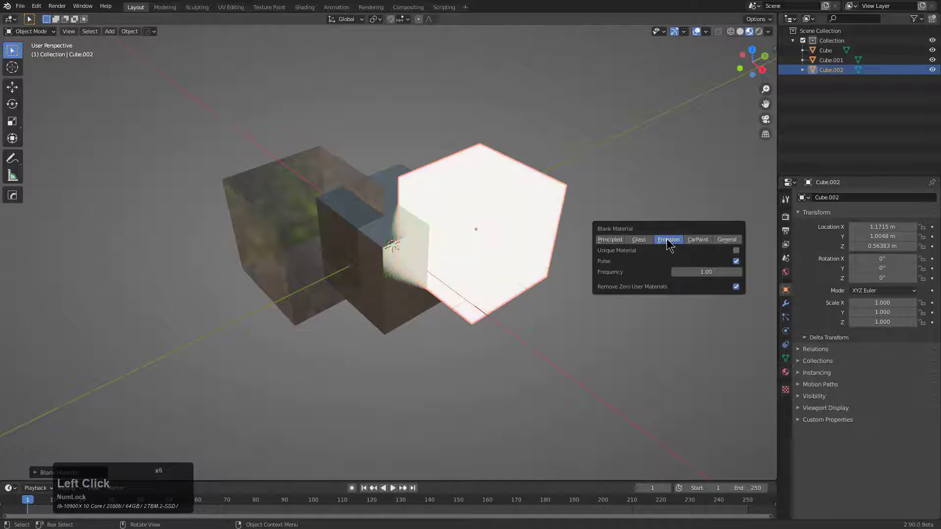
double_click(667, 240)
double_click(667, 239)
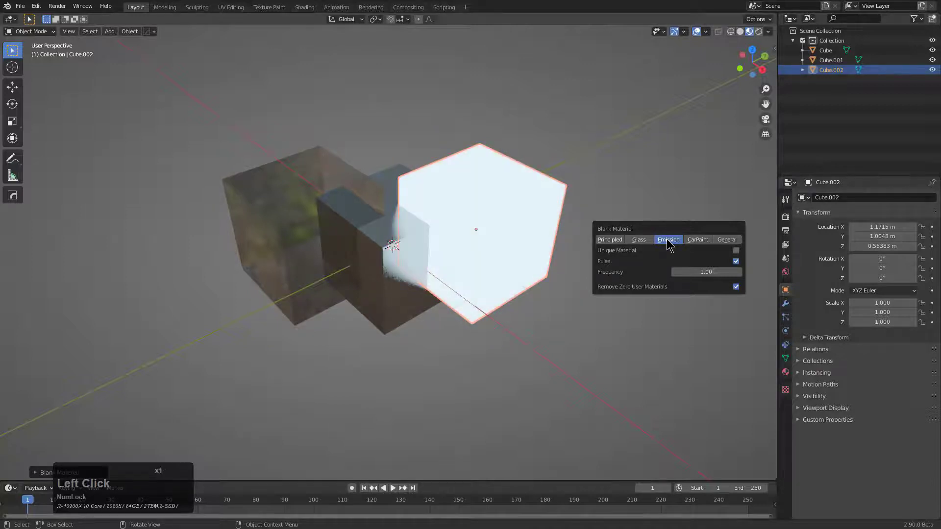
left_click(667, 240)
left_click(667, 239)
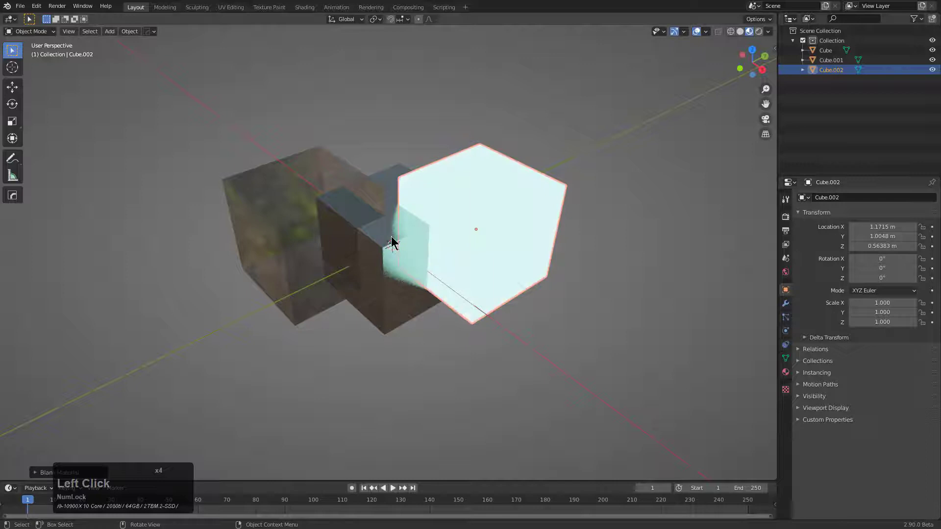
left_click(393, 245)
- Bevel the original cube's edges at 30°
scroll("up", 3)
key("q")
left_click(442, 222)
scroll("up", 3)
left_click(324, 210)
- Add a blank Principled material and regenerate it until it is dark and glossy
key("m")
left_click(516, 206)
key("F9")
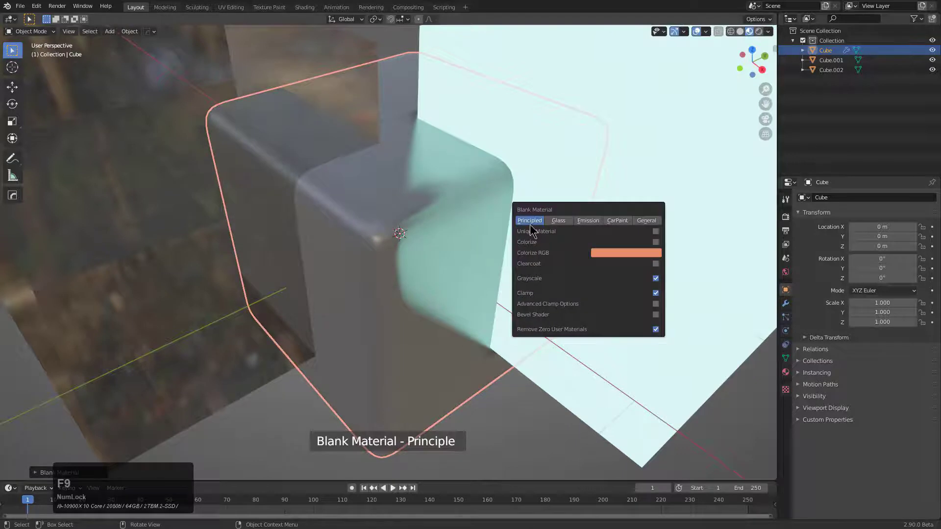
left_click(532, 222)
left_click(532, 221)
left_click(532, 221)
left_click(532, 221)
left_click(532, 221)
left_click(532, 221)
double_click(532, 221)
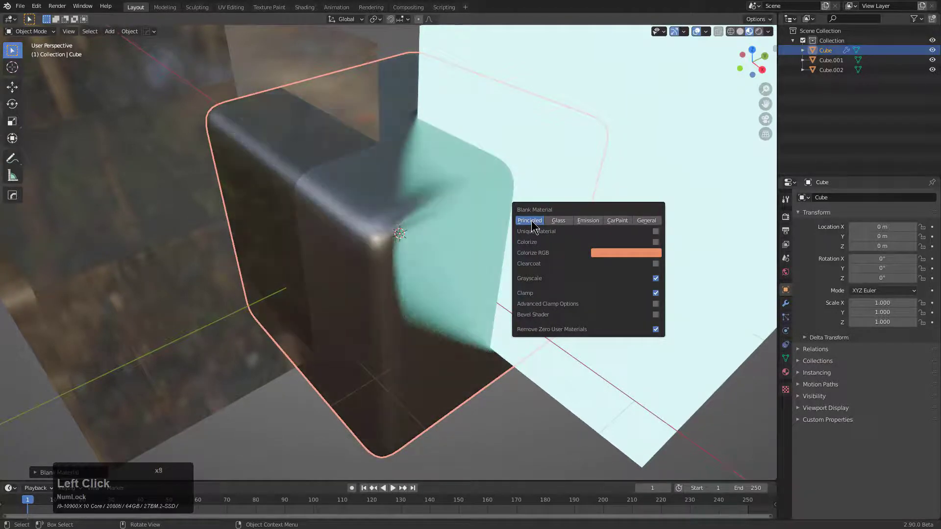
left_click(532, 222)
left_click(532, 221)
scroll("down", 3)
left_click(436, 213)
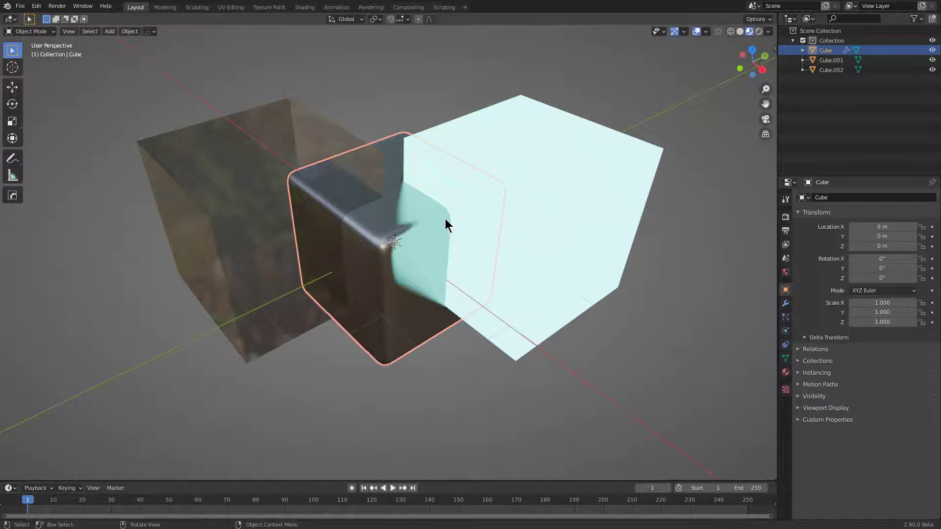
- Start Material Scroll on the beveled cube and cycle through random materials
key("m")
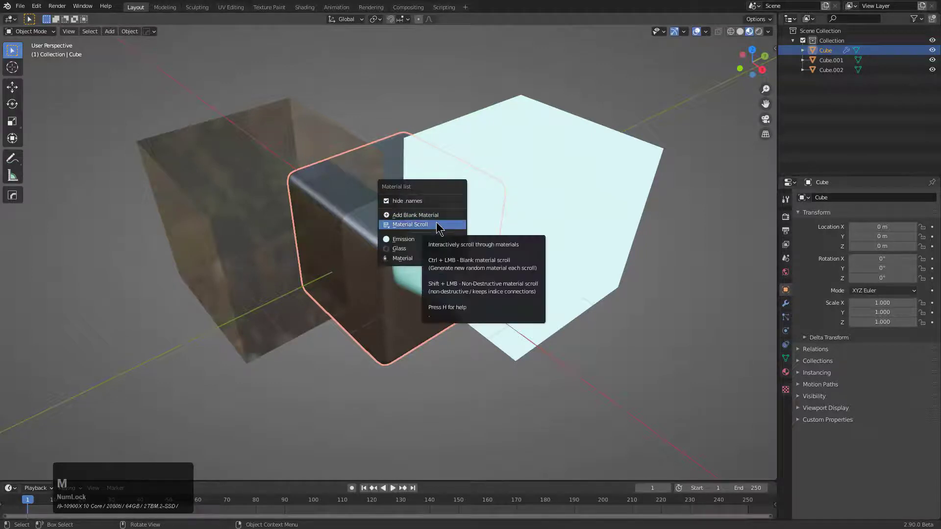
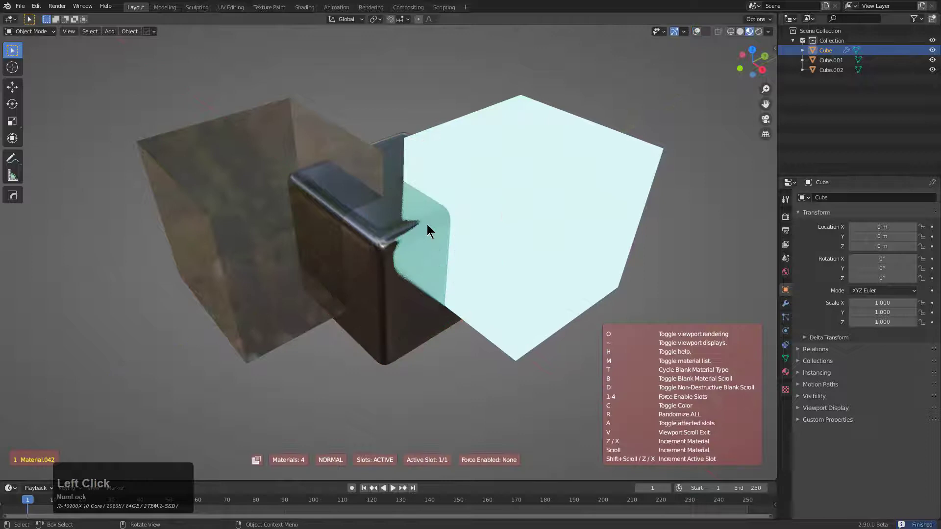
scroll("up", 3)
scroll("up", 3)
scroll("up", 3)
scroll("up", 3)
right_click(426, 226)
- Toggle generating new materials while scrolling and keep cycling random finishes
key("alt+m")
left_click(426, 223)
scroll("up", 3)
scroll("up", 3)
scroll("up", 3)
scroll("up", 3)
- Switch the generated type to car paint, then the next type, scrolling random variants
key("t")
scroll("up", 3)
scroll("up", 3)
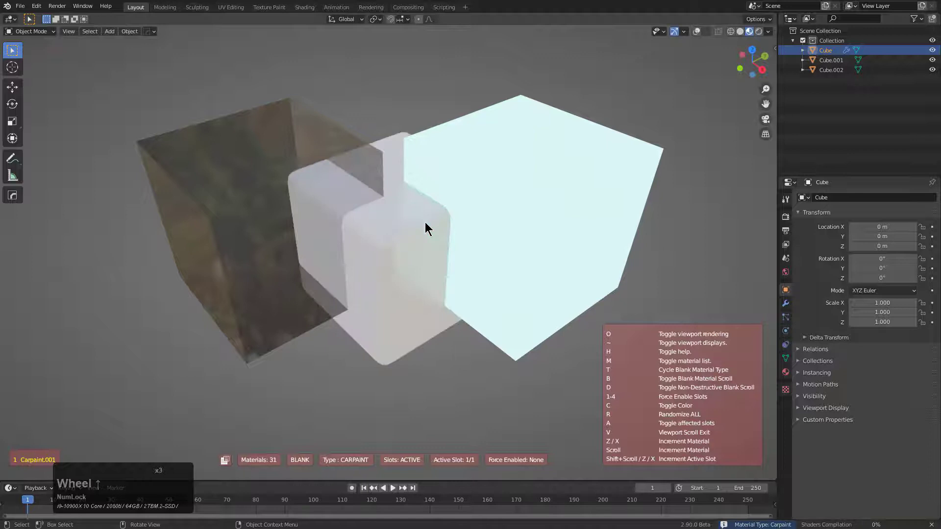
key("t")
scroll("up", 3)
scroll("up", 3)
scroll("up", 3)
scroll("up", 3)
scroll("up", 3)
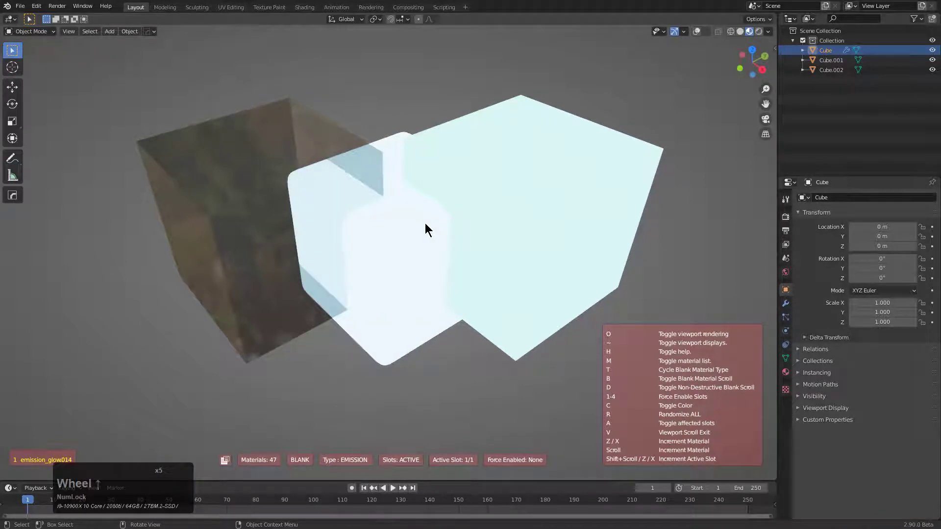
- Cycle to the emission type and scroll until the cube settles on a soft pink finish
key("t")
scroll("up", 3)
scroll("up", 3)
key("c")
scroll("up", 3)
scroll("up", 3)
scroll("up", 3)
scroll("up", 3)
- Pick an existing material from the reopened list and dismiss it
left_click(414, 217)
key("alt+a")
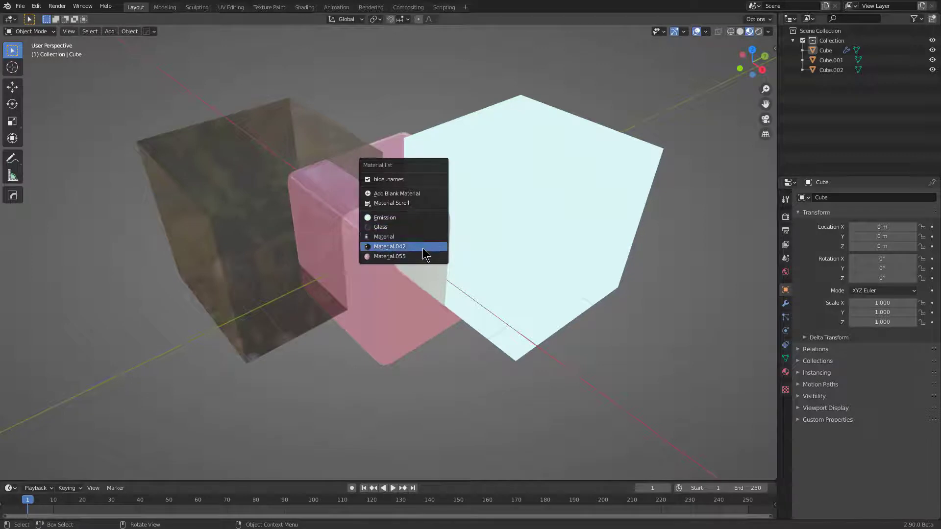
scroll("down", 3)
key("a")
scroll("down", 3)
- Duplicate the cubes upward and repeat to build a tall stacked column
key("shift+d")
left_click(418, 218)
key("shift+r")
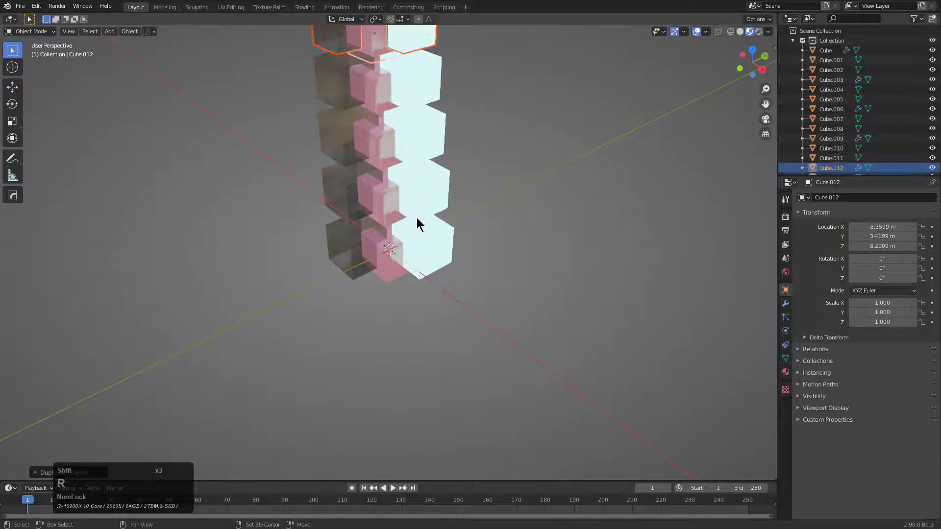
key("r")
scroll("down", 3)
middle_click(453, 175)
- Select every cube and give each one a unique blank random material via the material list
key("a")
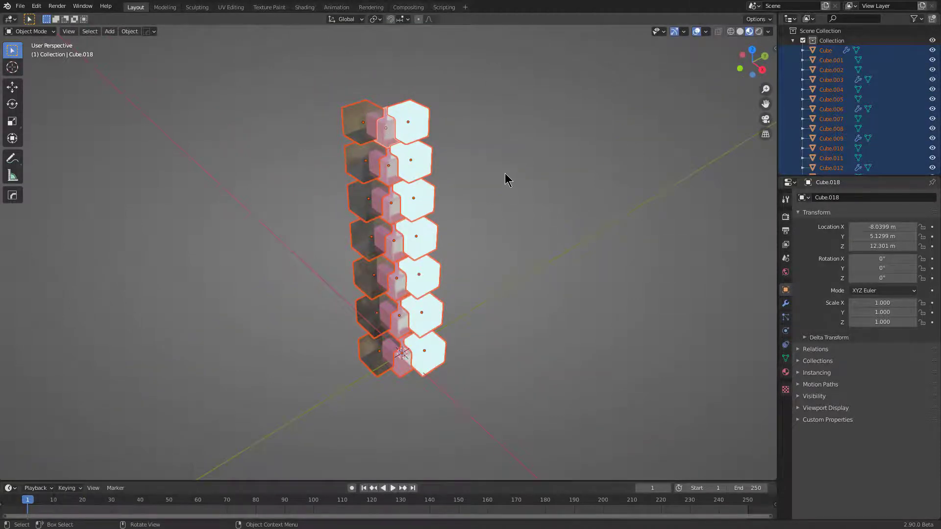
key("a")
key("alt+m")
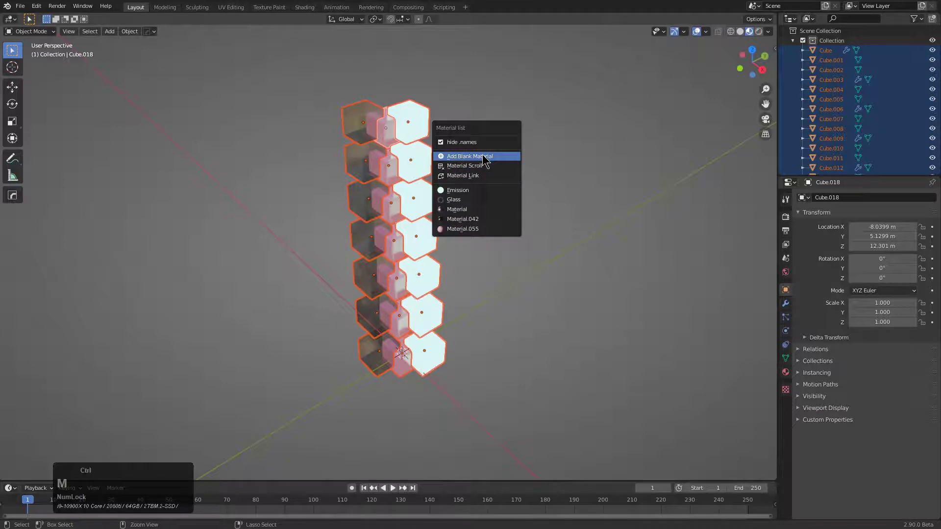
left_click(483, 155)
scroll("up", 3)
key("a")
scroll("down", 3)
middle_click(416, 196)
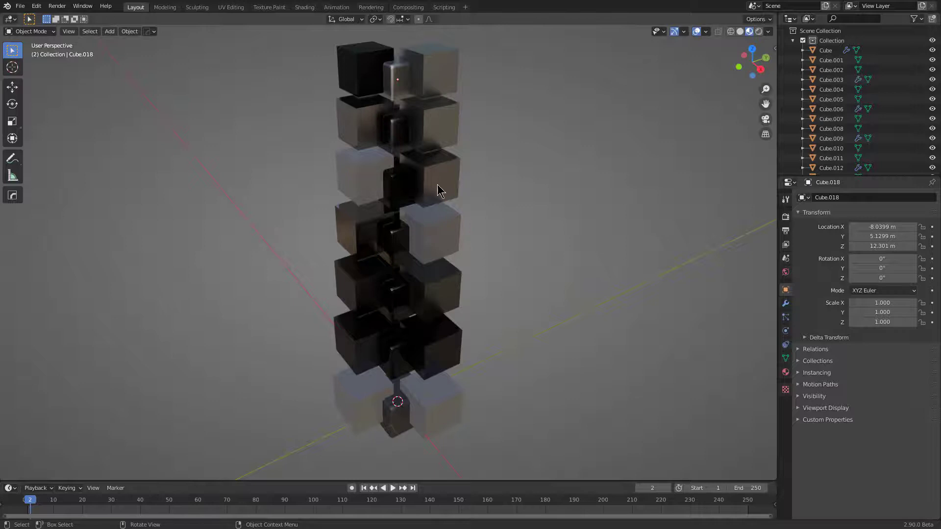
middle_click(427, 178)
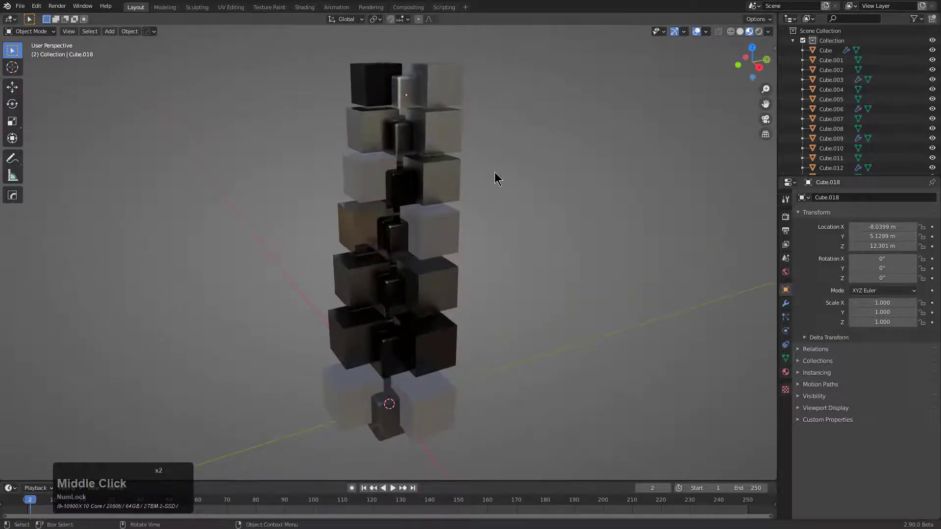
- Reach the Hard Ops Keymap/Prefs showing the material list count setting
key("m")
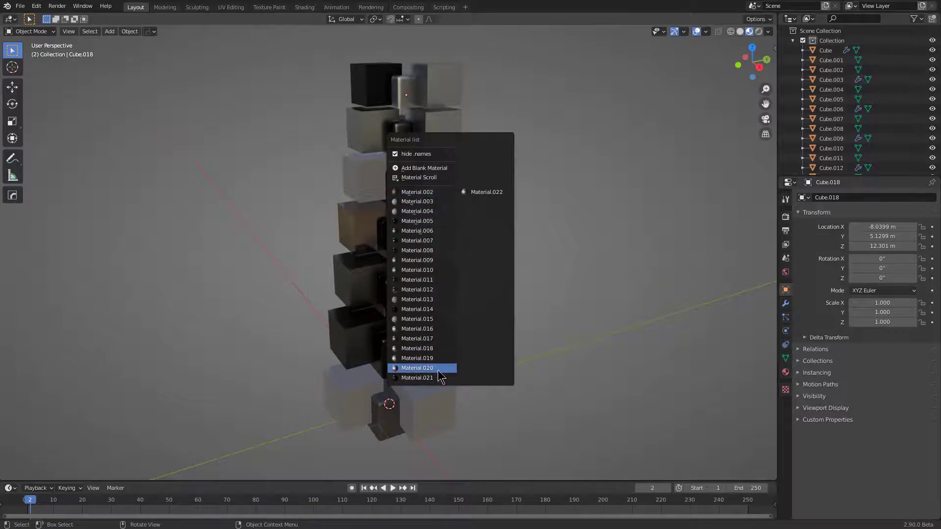
key("q")
left_click(534, 257)
left_click(508, 214)
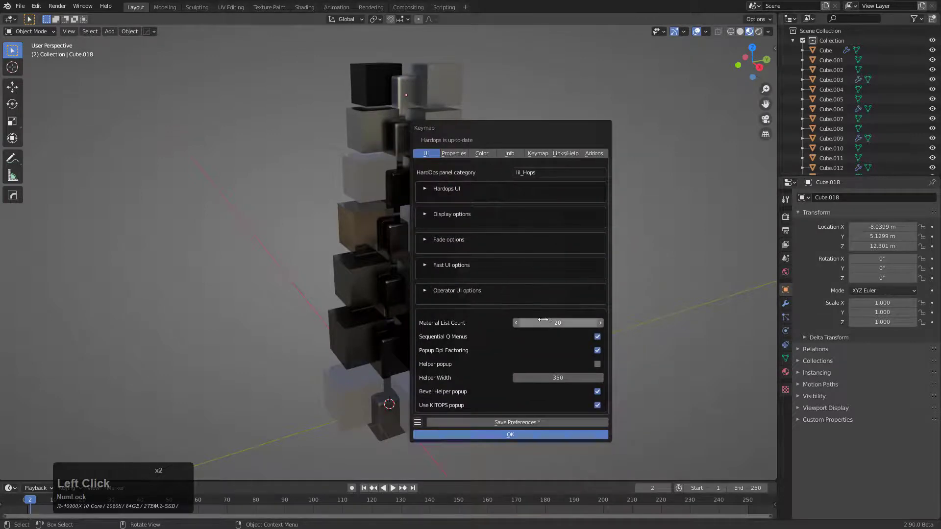
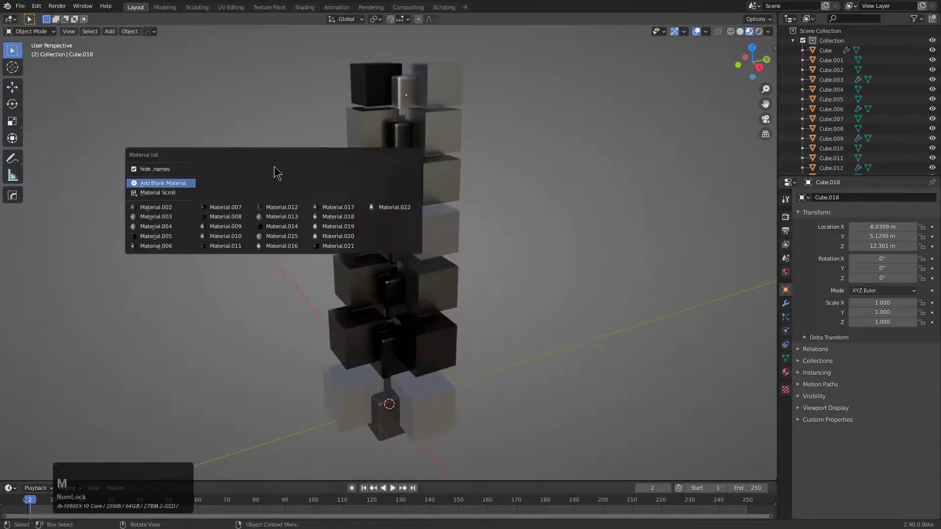
- Set the Hard Ops Material List Count to 25 and close the preferences
left_click(165, 156)
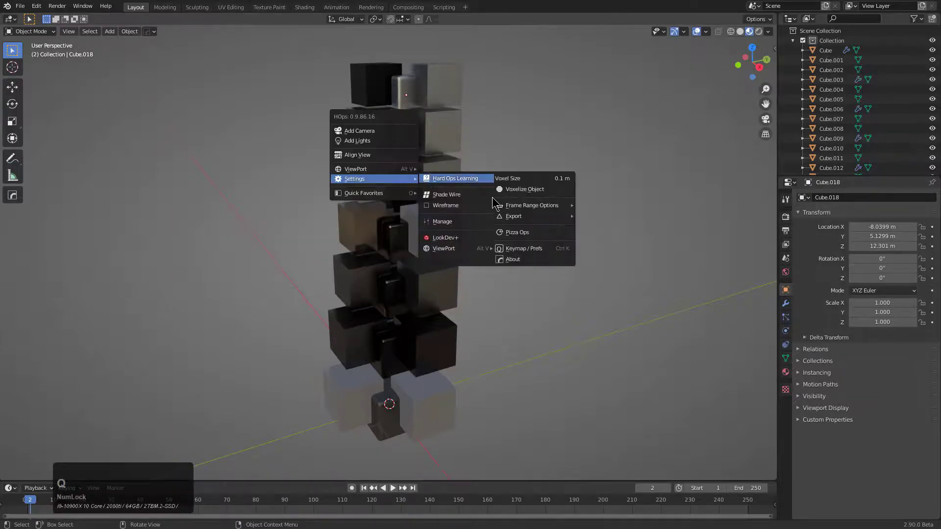
left_click(515, 247)
left_click(511, 211)
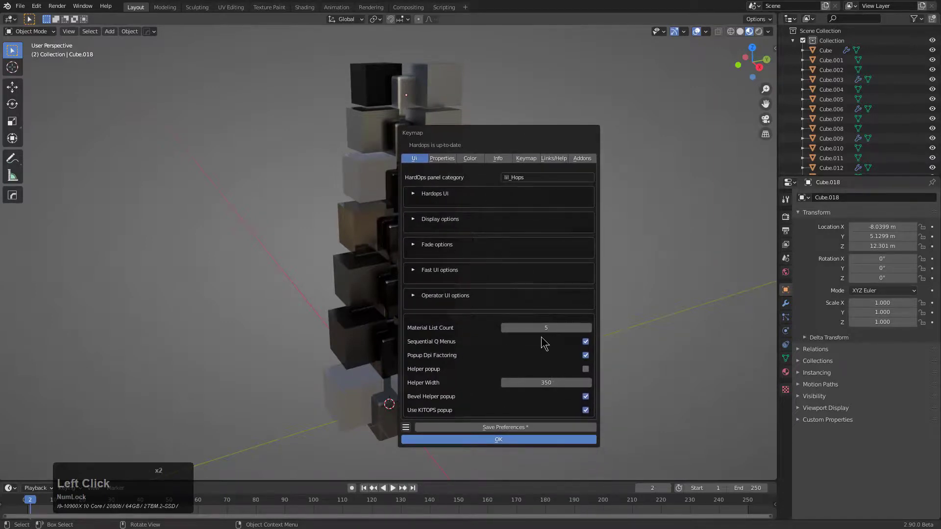
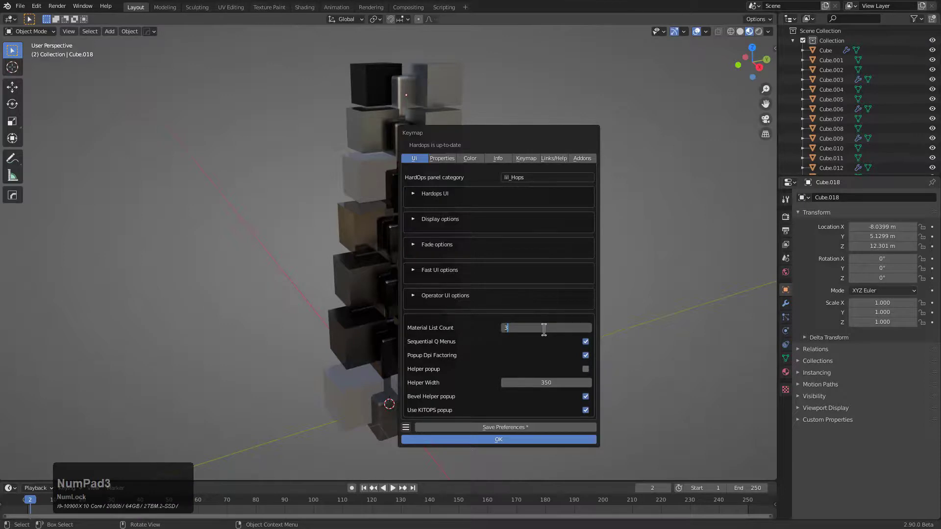
key("ctrl+a")
key("ctrl+KP_2")
key("KP_Enter")
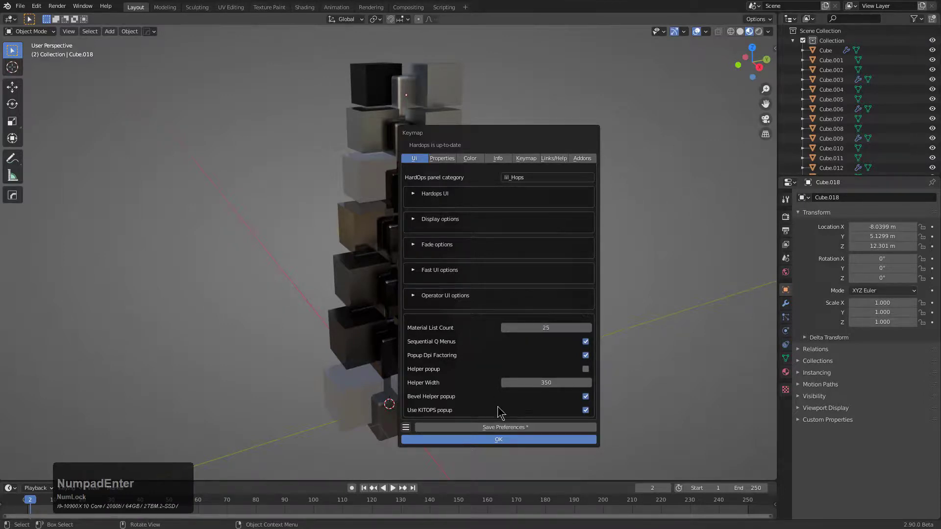
left_click(496, 440)
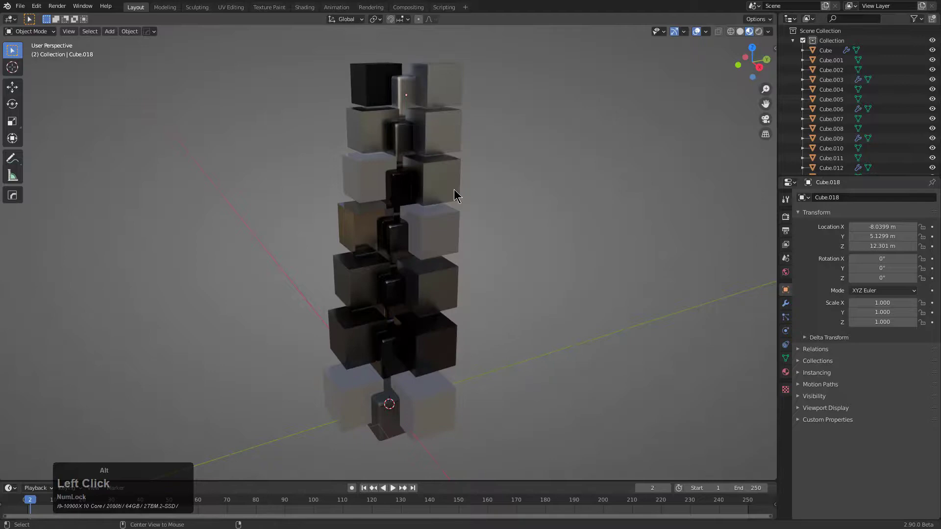
- Duplicate the column sideways and repeat to form a wide grid of cubes
key("alt+m")
left_click(446, 162)
key("a")
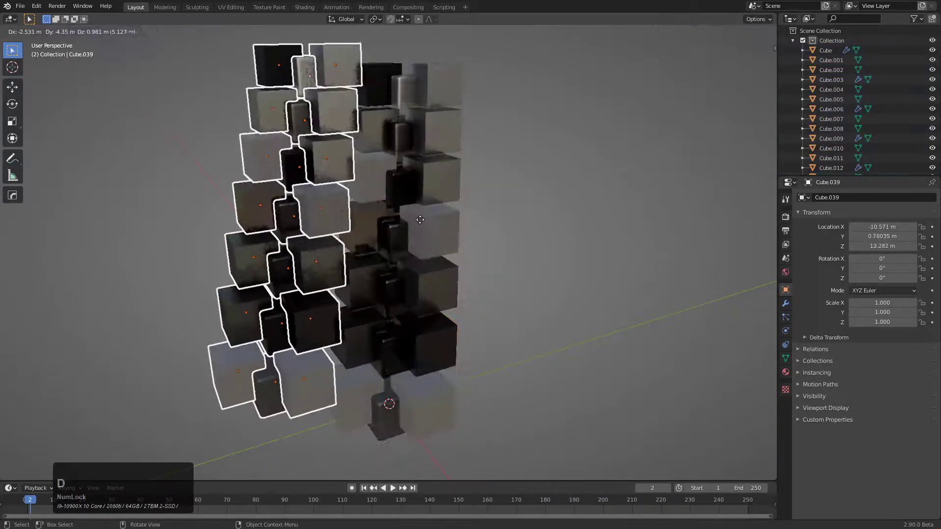
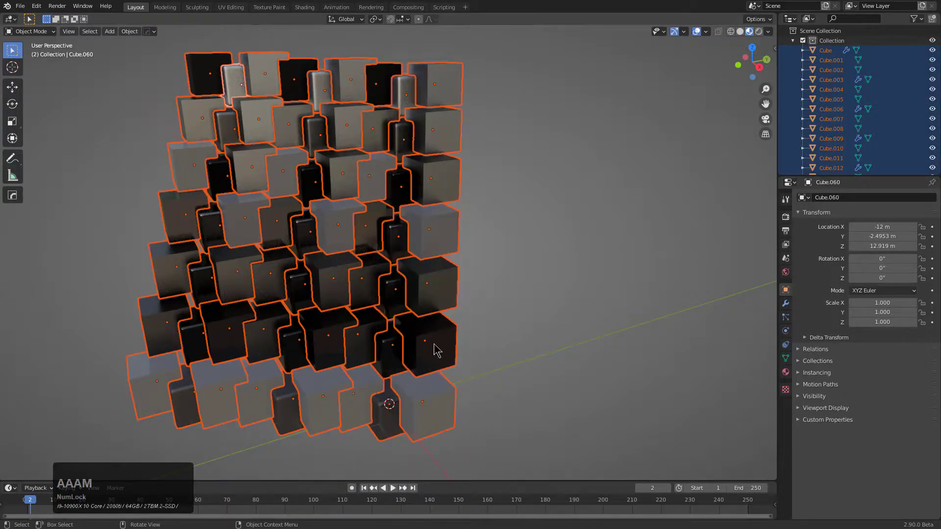
- Give every cube in the grid a unique random material and review the three-column list
key("alt+m")
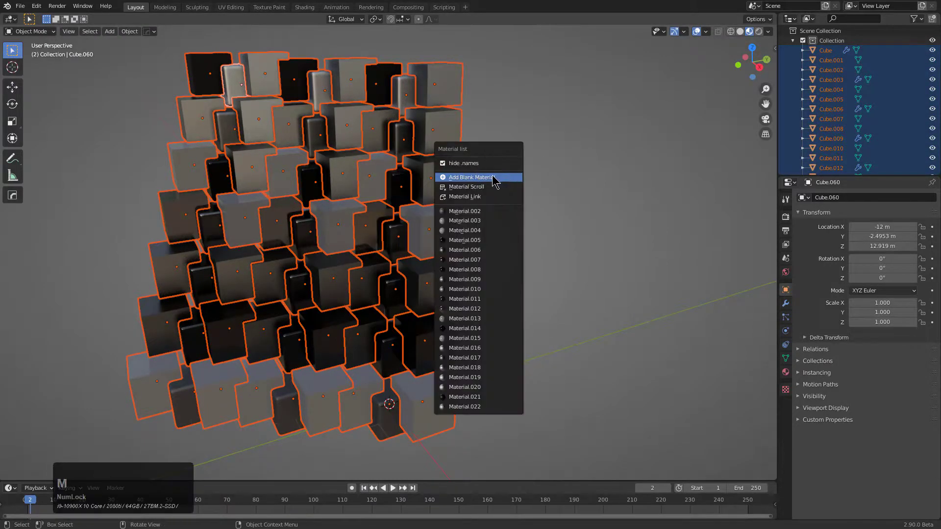
left_click(493, 176)
key("a")
key("m")
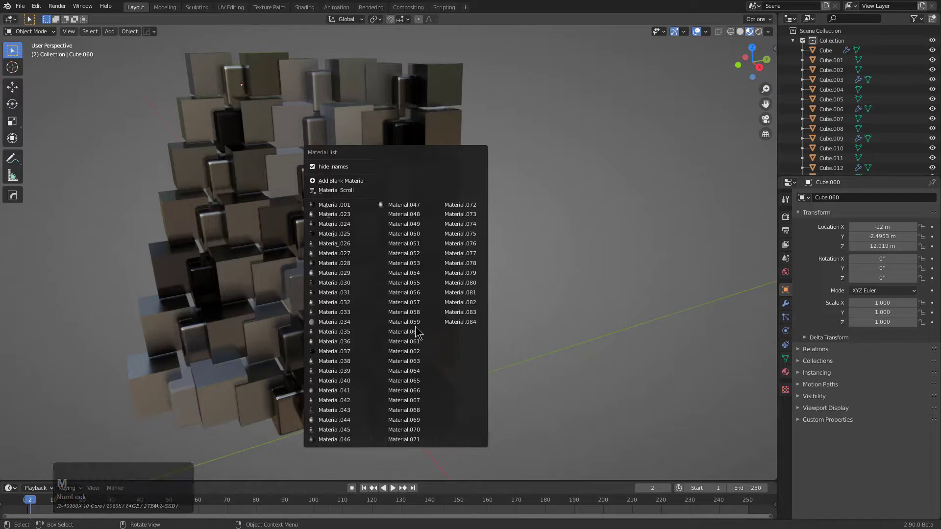